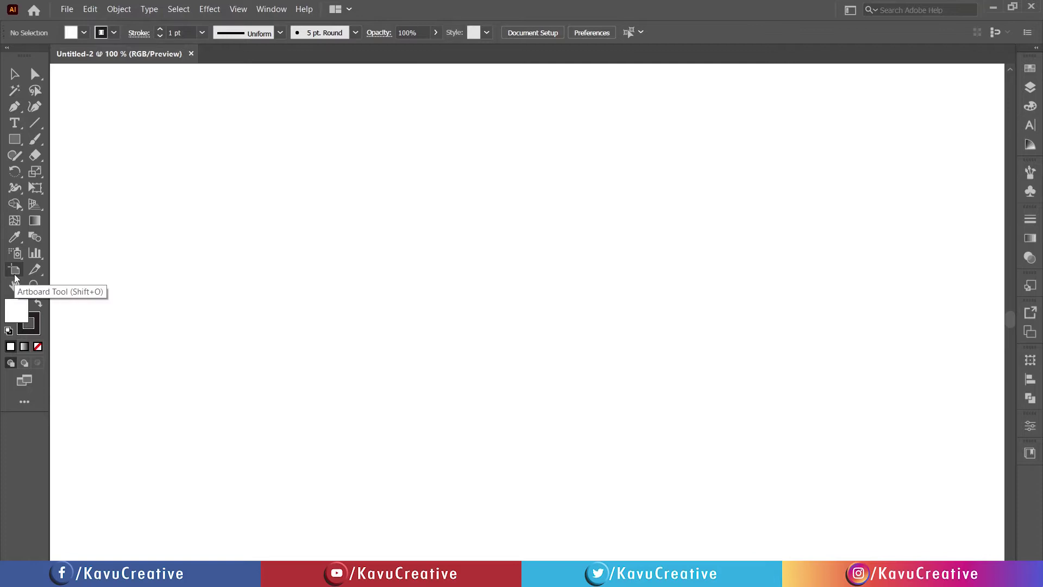
Confirm the artboard is 1080 × 1080 px in Artboard Options
{"action": "left_click", "coordinate": [17, 275]}
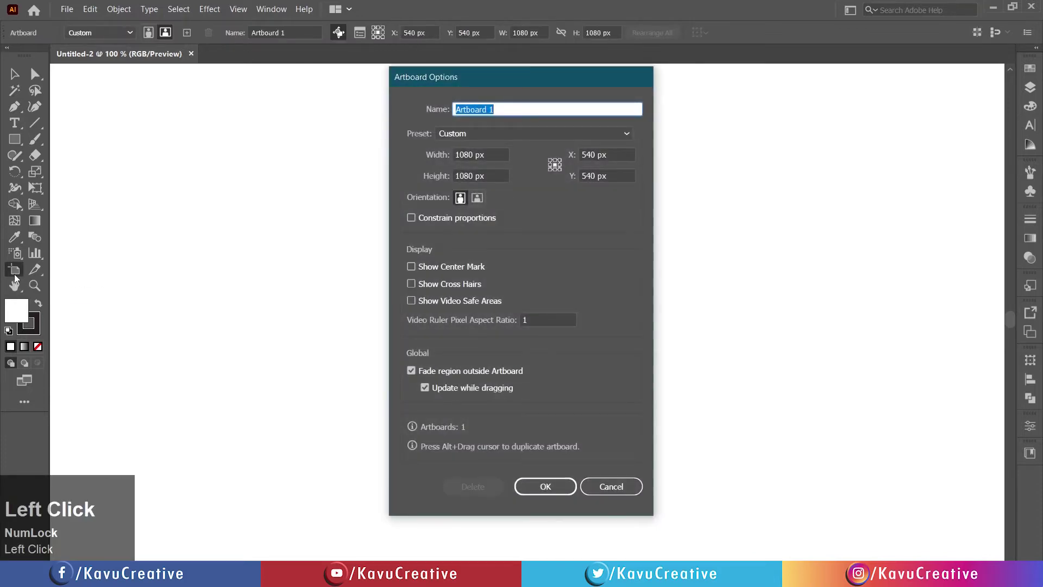
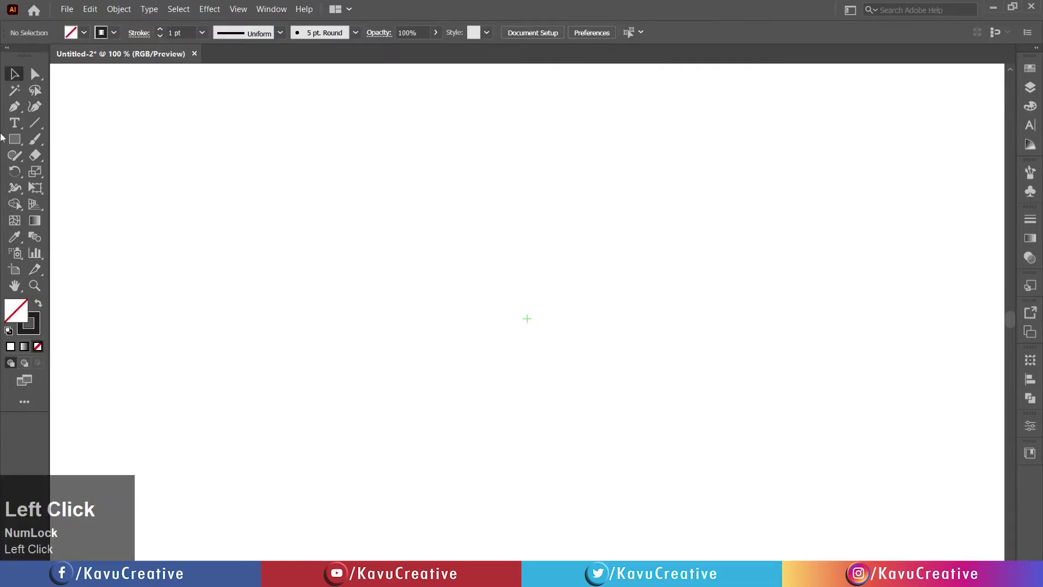
Draw two concentric circles with the Ellipse tool, an inner one and a 250 px outer one, centred together
{"action": "right_click", "coordinate": [17, 136]}
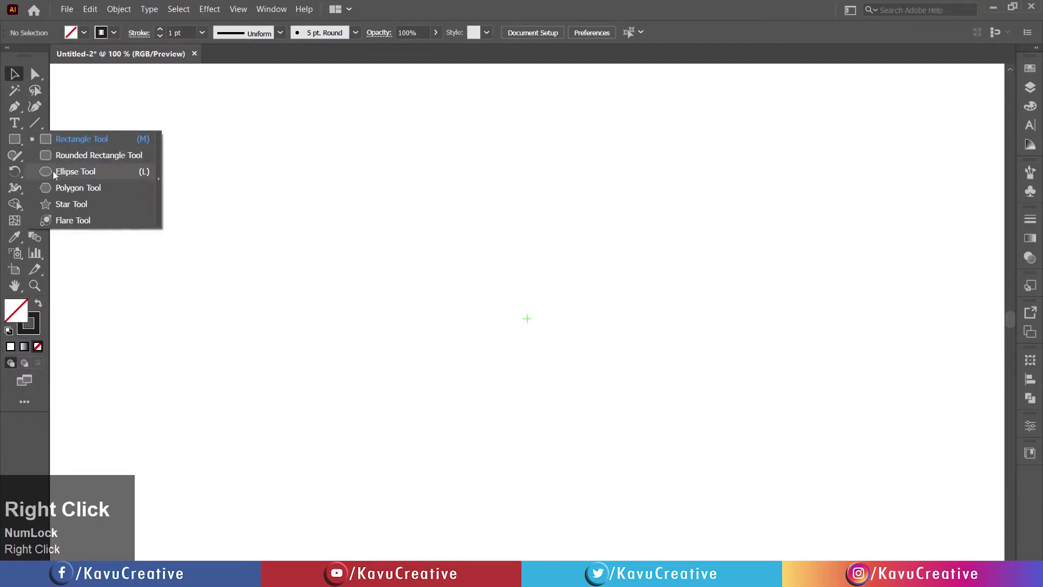
{"action": "left_click", "coordinate": [56, 172]}
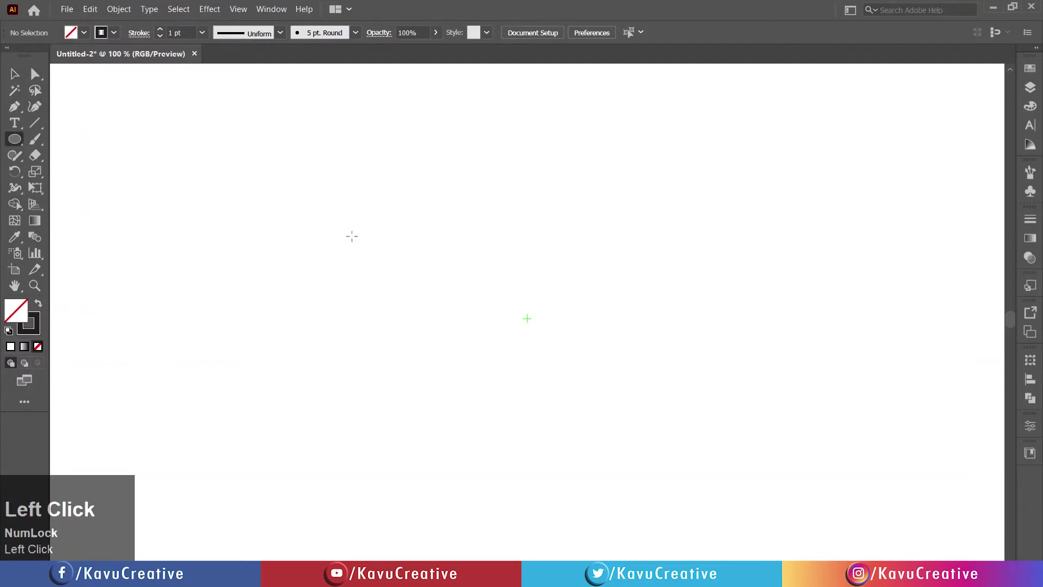
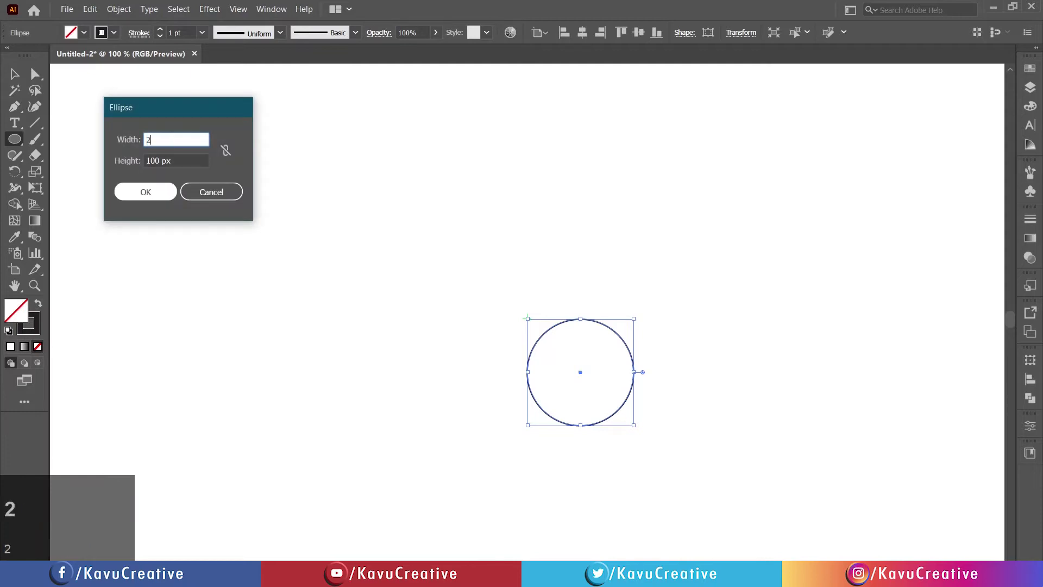
{"action": "type", "text": "50"}
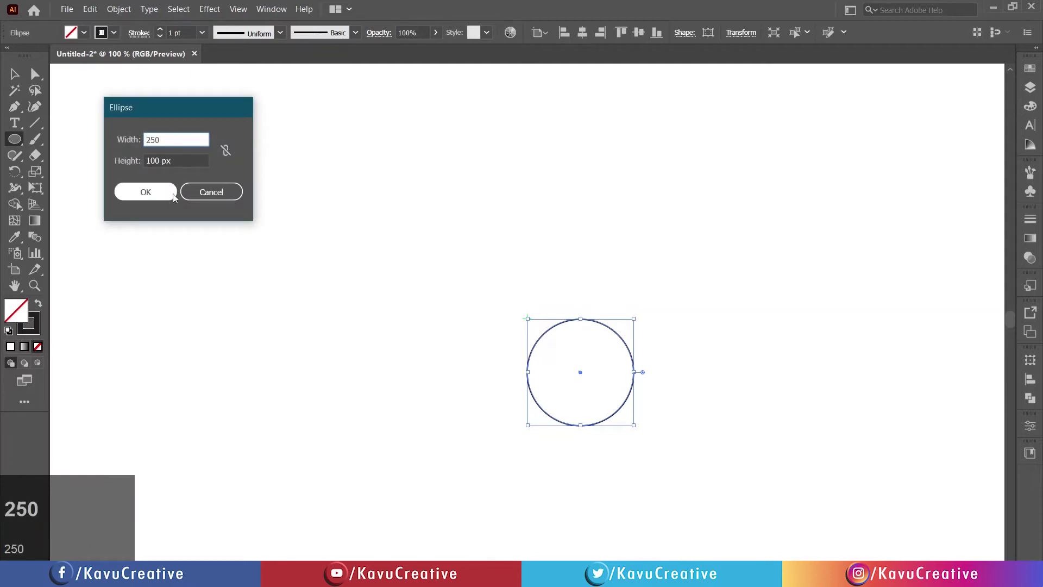
{"action": "key", "text": "Tab"}
{"action": "type", "text": "250"}
{"action": "key", "text": "Tab"}
{"action": "left_click_drag", "start_coordinate": [121, 196], "coordinate": [584, 35]}
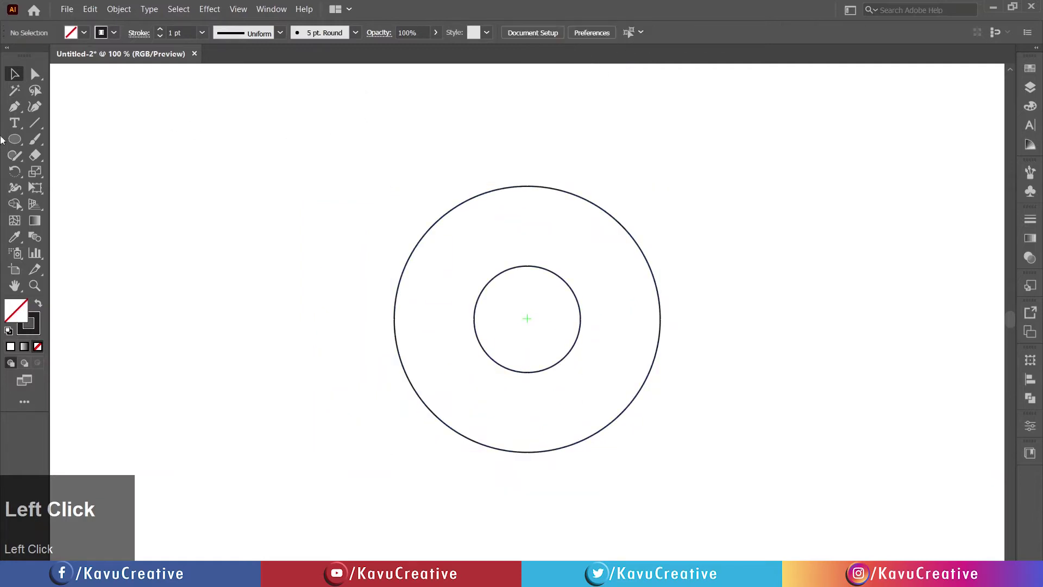
Draw four vertical lines through the circles, two near centre and two at the inner circle's sides, all selected
{"action": "left_click", "coordinate": [36, 121]}
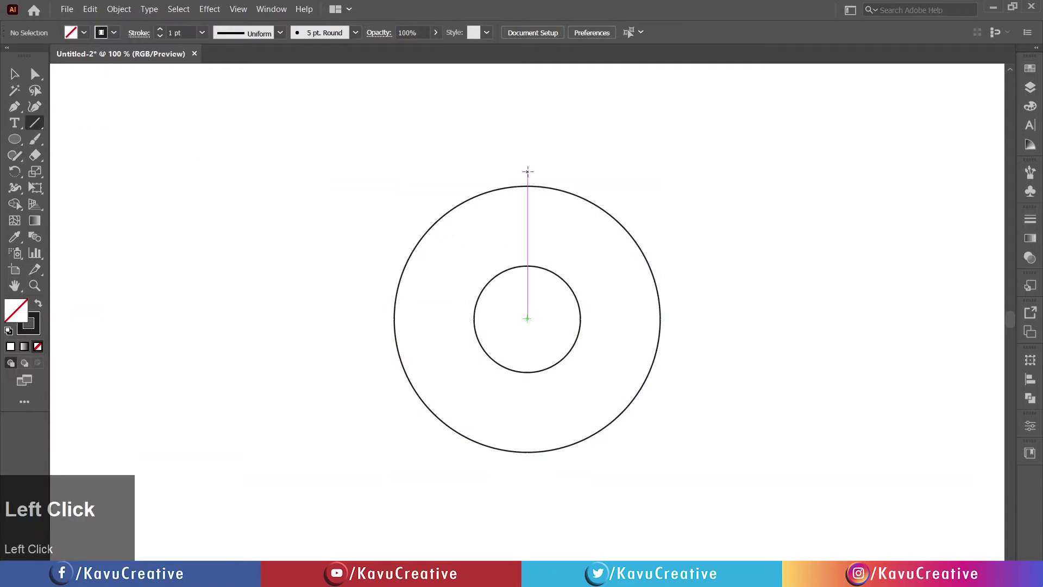
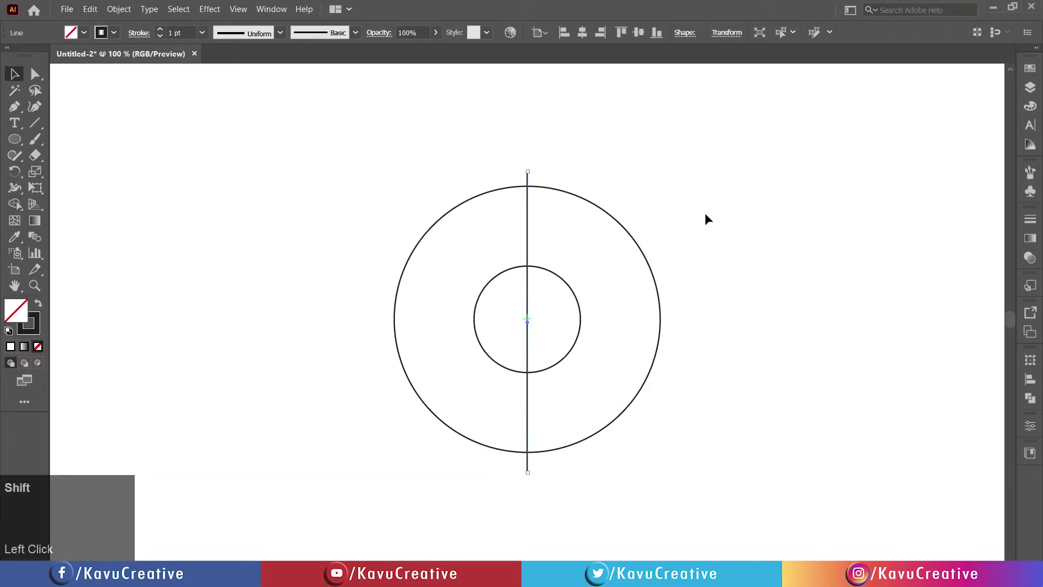
{"action": "key", "text": "shift+Right"}
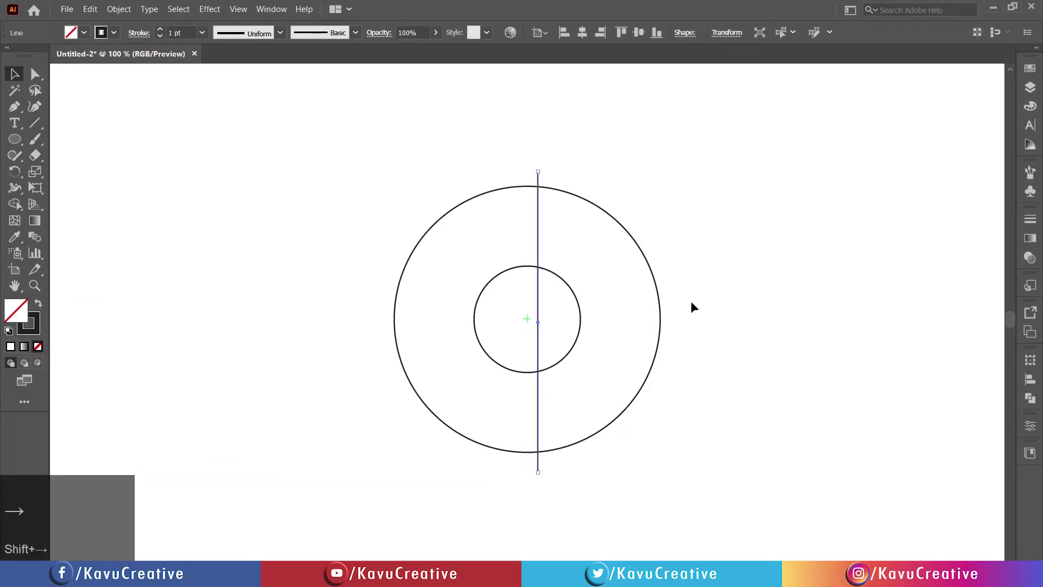
{"action": "left_click_drag", "start_coordinate": [715, 292], "coordinate": [21, 176]}
{"action": "left_click", "coordinate": [22, 176]}
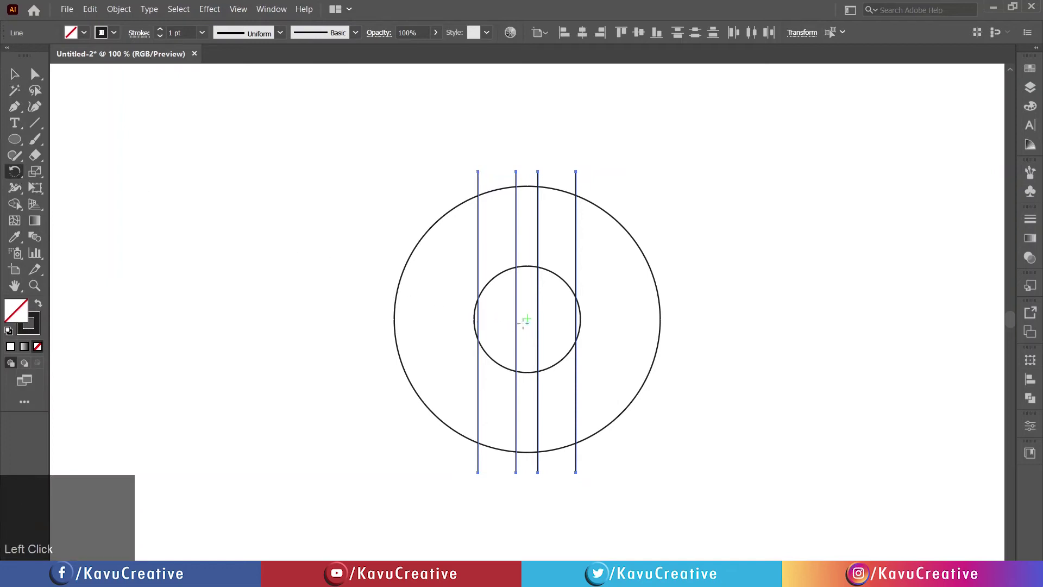
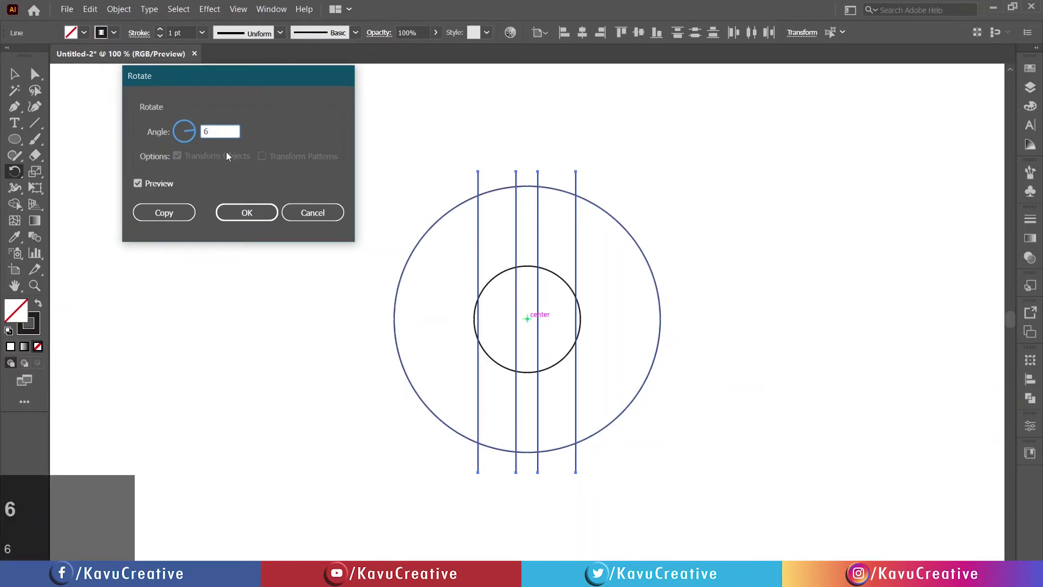
Make a 60° rotated copy of the four lines with the Rotate tool
{"action": "key", "text": "6"}
{"action": "key", "text": "0"}
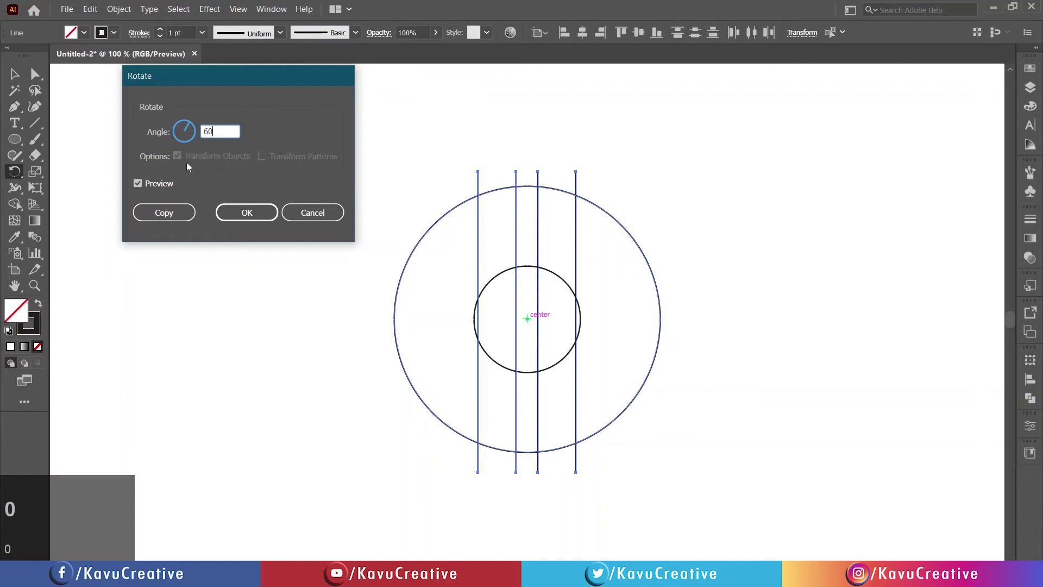
{"action": "left_click_drag", "start_coordinate": [168, 182], "coordinate": [18, 171]}
{"action": "left_click", "coordinate": [18, 171]}
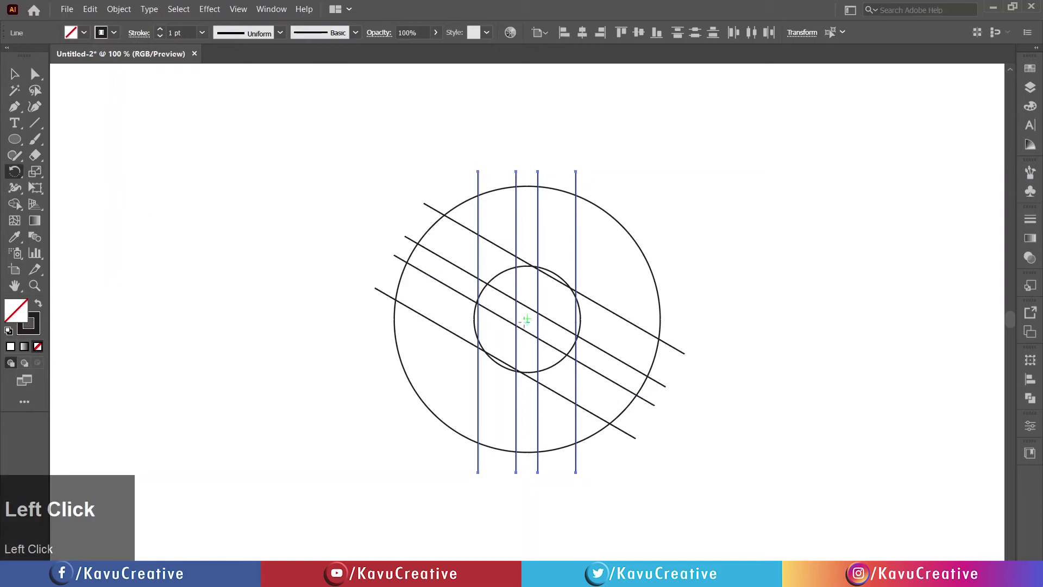
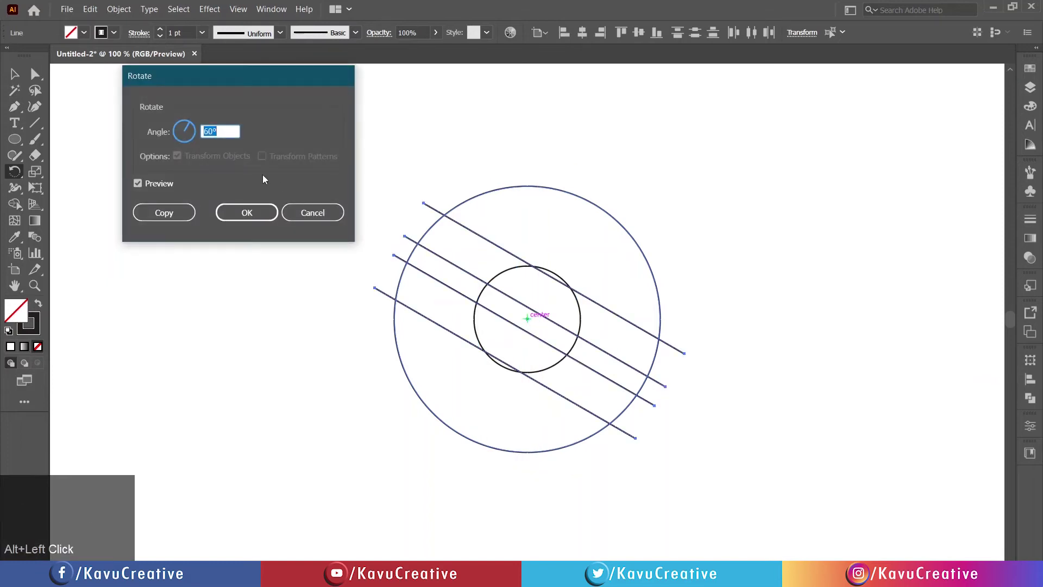
Make a −60° rotated copy, completing the six-direction grid
{"action": "type", "text": "60"}
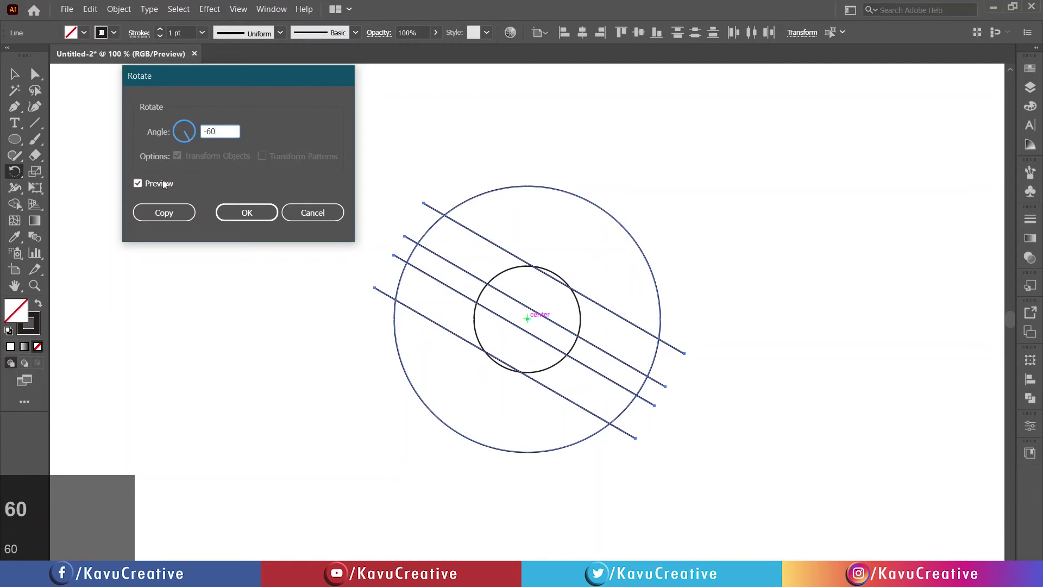
{"action": "left_click", "coordinate": [165, 181]}
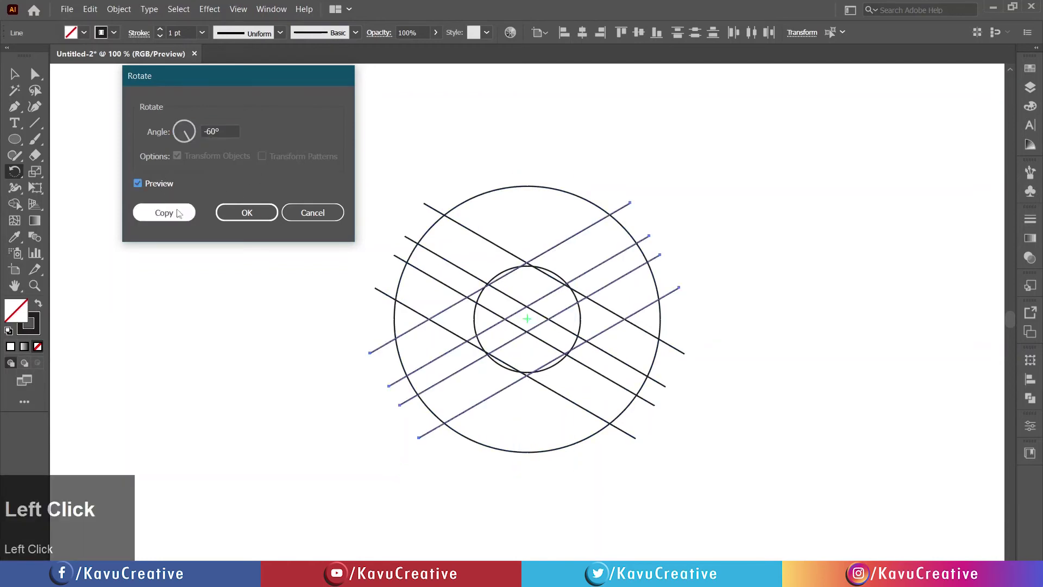
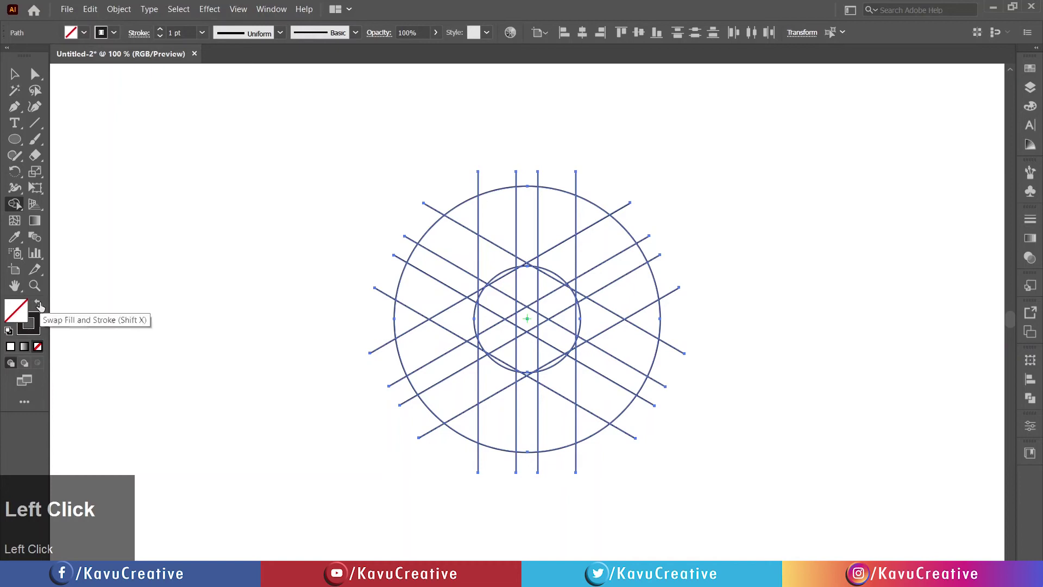
Swap to solid fill with no stroke and merge grid regions into six black chevron pieces
{"action": "left_click", "coordinate": [42, 303]}
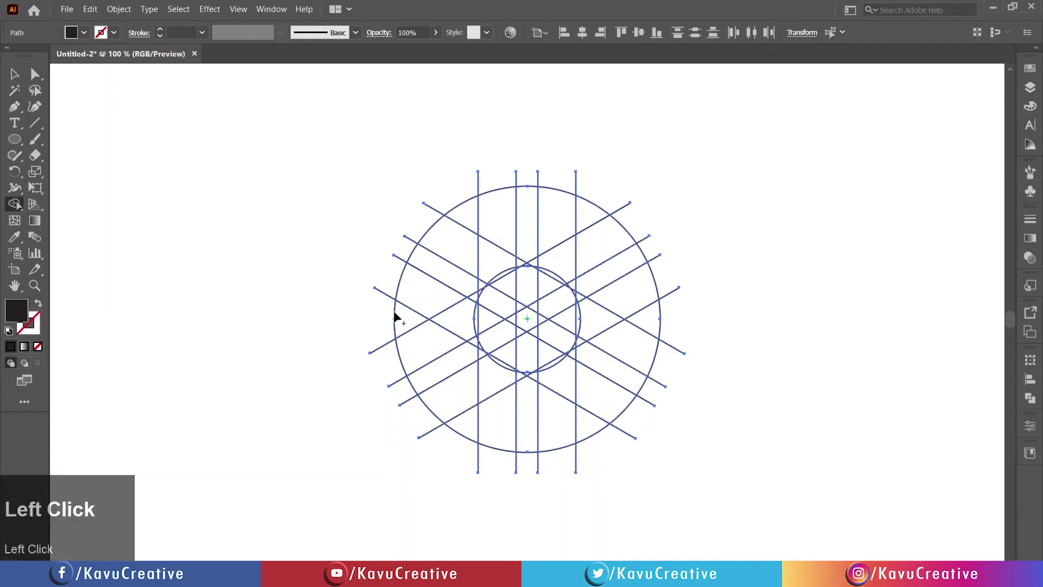
{"action": "left_click_drag", "start_coordinate": [494, 229], "coordinate": [14, 77]}
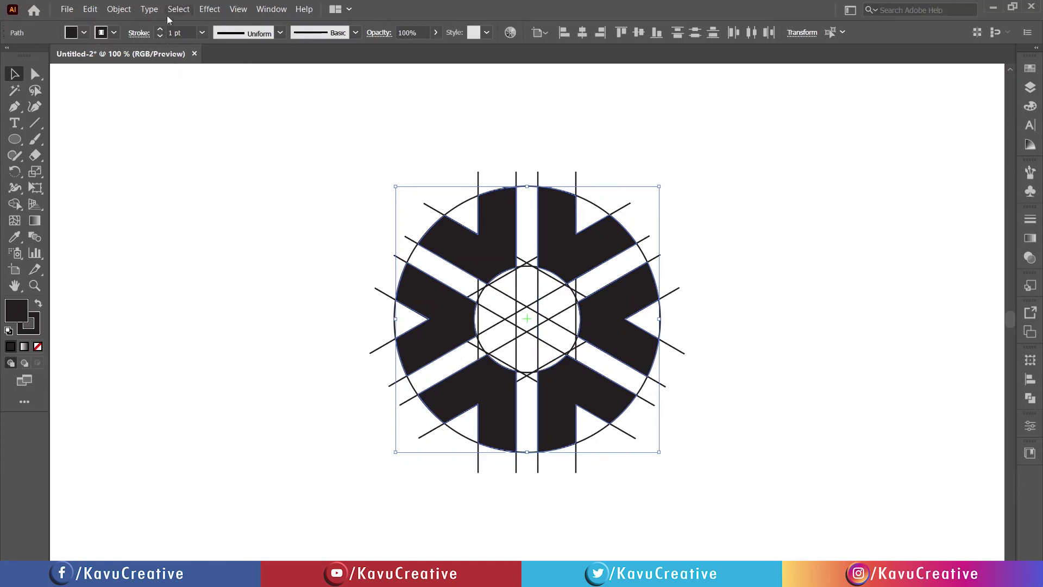
Select and remove the leftover construction lines and circles around the logo
{"action": "left_click_drag", "start_coordinate": [172, 13], "coordinate": [199, 72]}
{"action": "left_click_drag", "start_coordinate": [199, 73], "coordinate": [246, 179]}
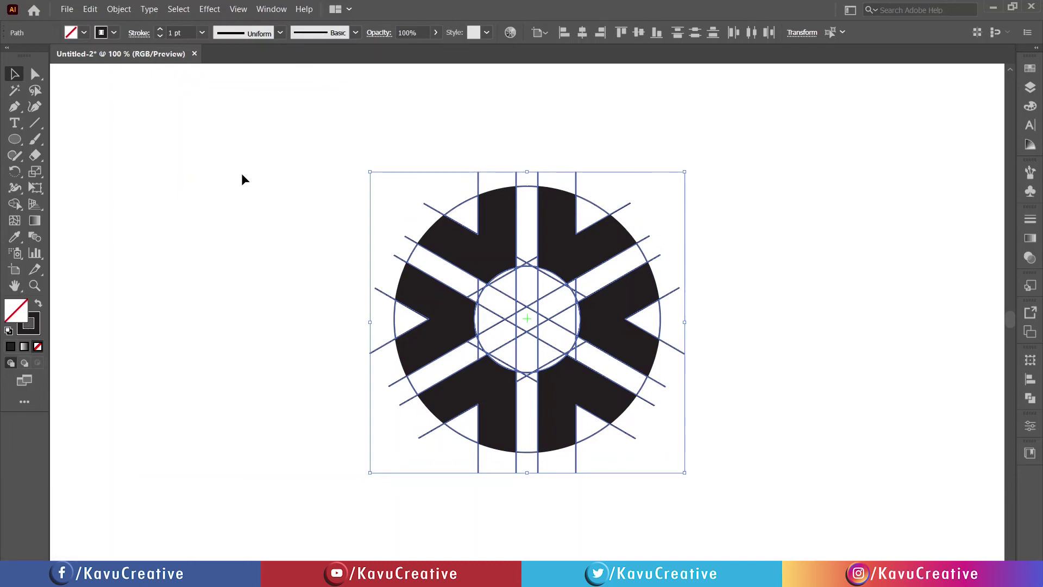
Colour opposite chevron pairs orange, yellow and blue from the swatches
{"action": "left_click", "coordinate": [389, 182]}
{"action": "left_click", "coordinate": [600, 382]}
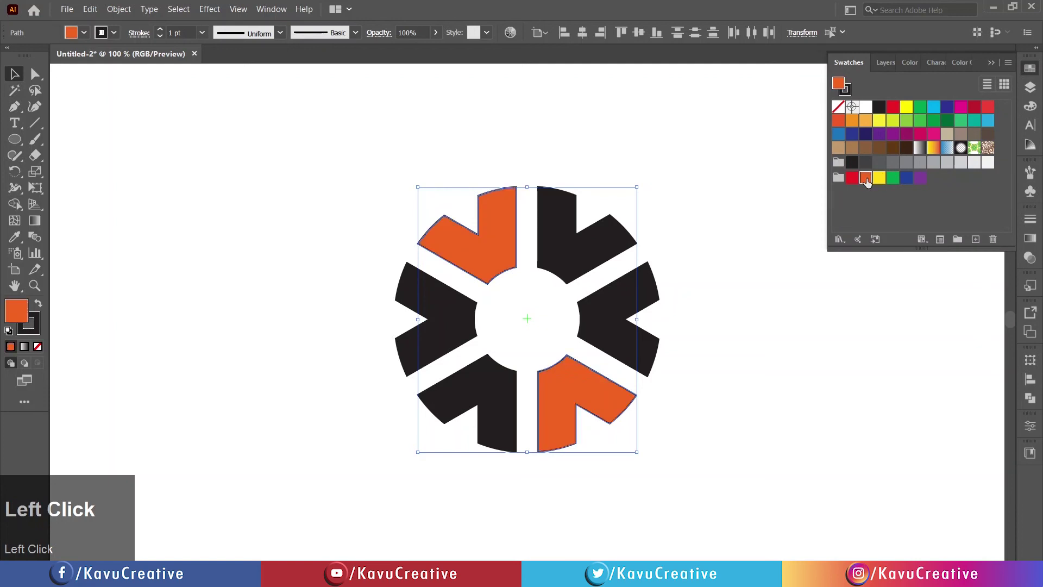
{"action": "left_click_drag", "start_coordinate": [498, 374], "coordinate": [542, 305]}
Select all six pieces and group them into one logo
{"action": "left_click_drag", "start_coordinate": [458, 306], "coordinate": [990, 128]}
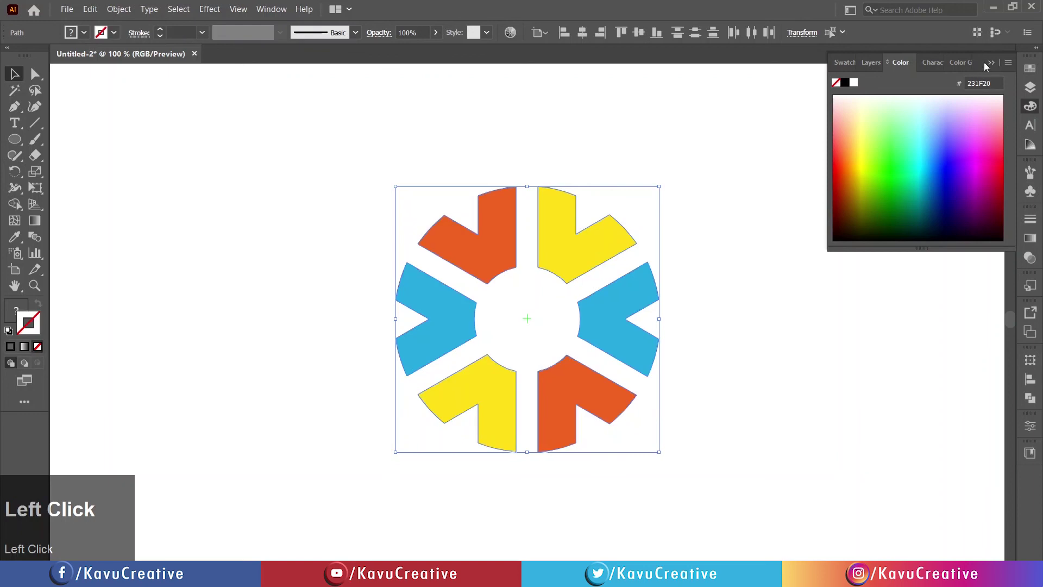
{"action": "right_click", "coordinate": [611, 237]}
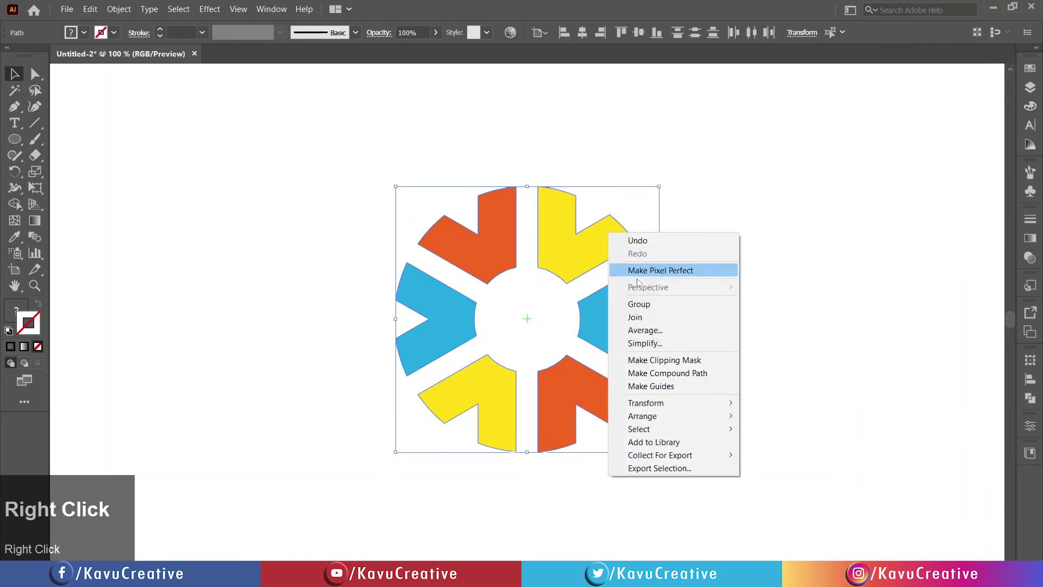
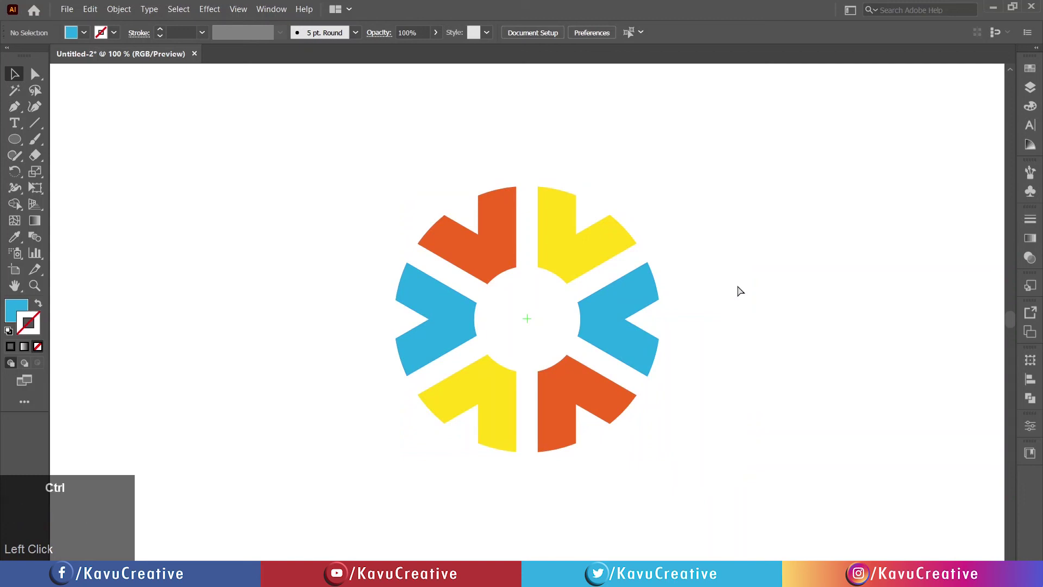
{"action": "key", "text": "ctrl+1"}
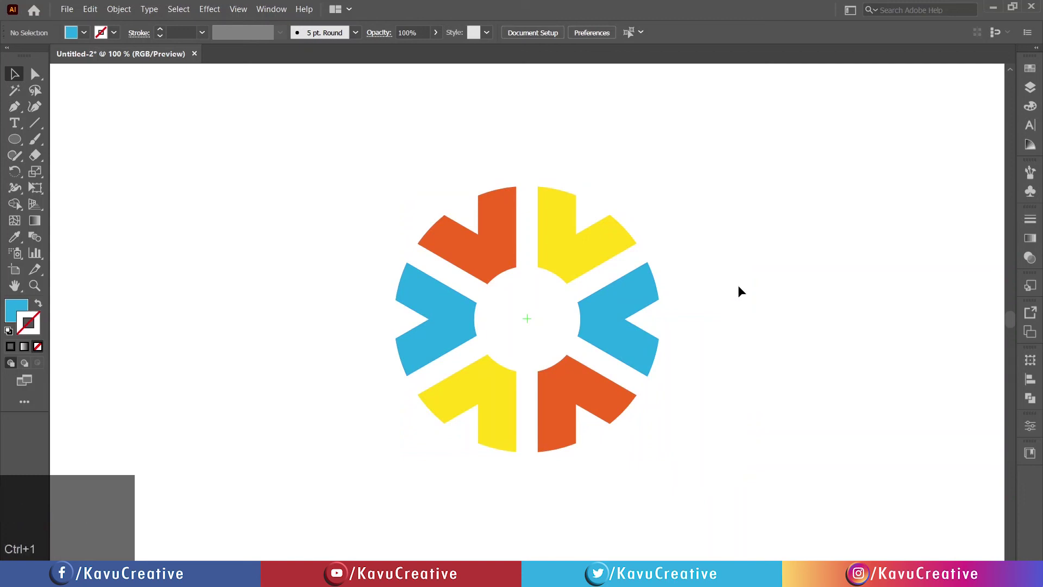